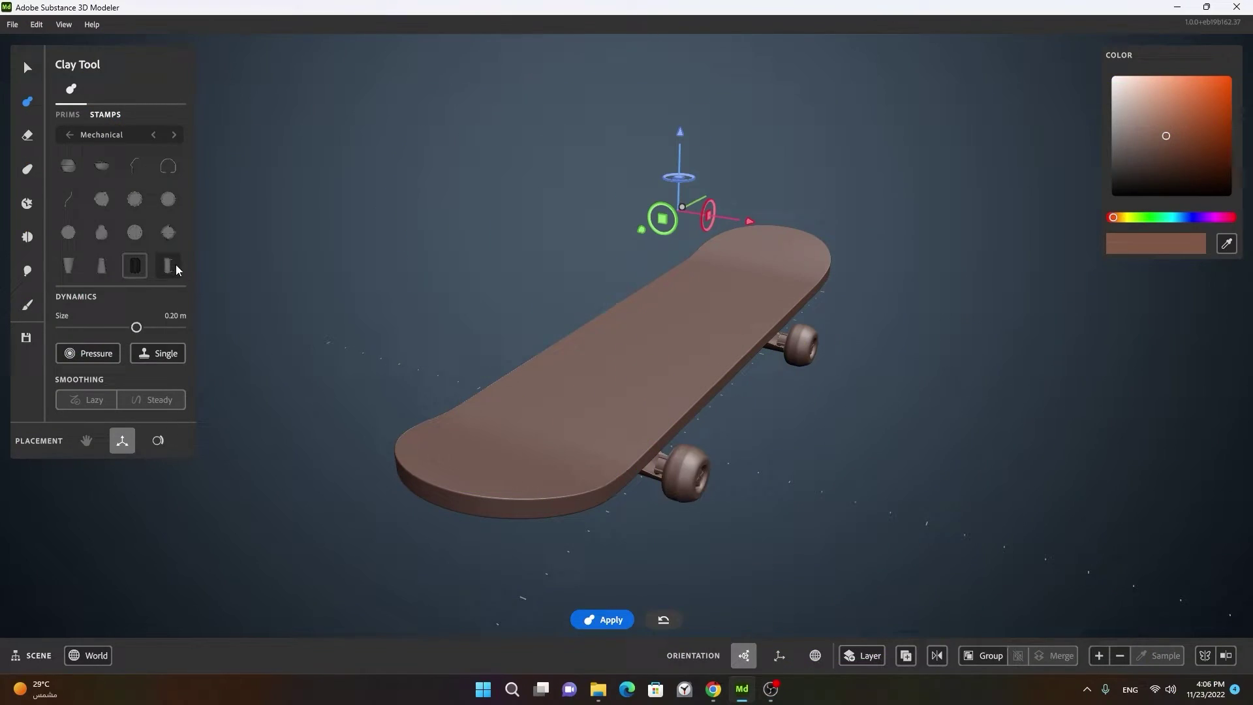
Step: Switch the Clay tool's stamp set from Mechanical to Rocks and pick a rock stamp
left_click(800, 263)
right_click(667, 268)
middle_click(804, 253)
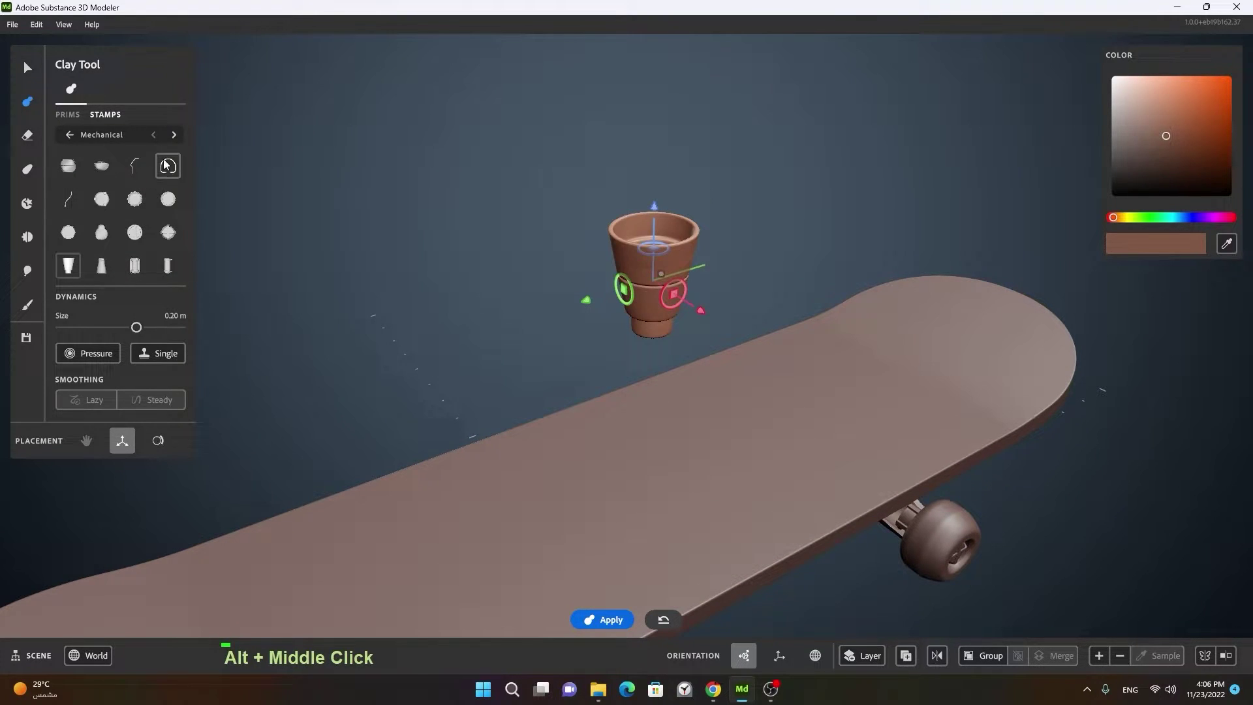
right_click(436, 237)
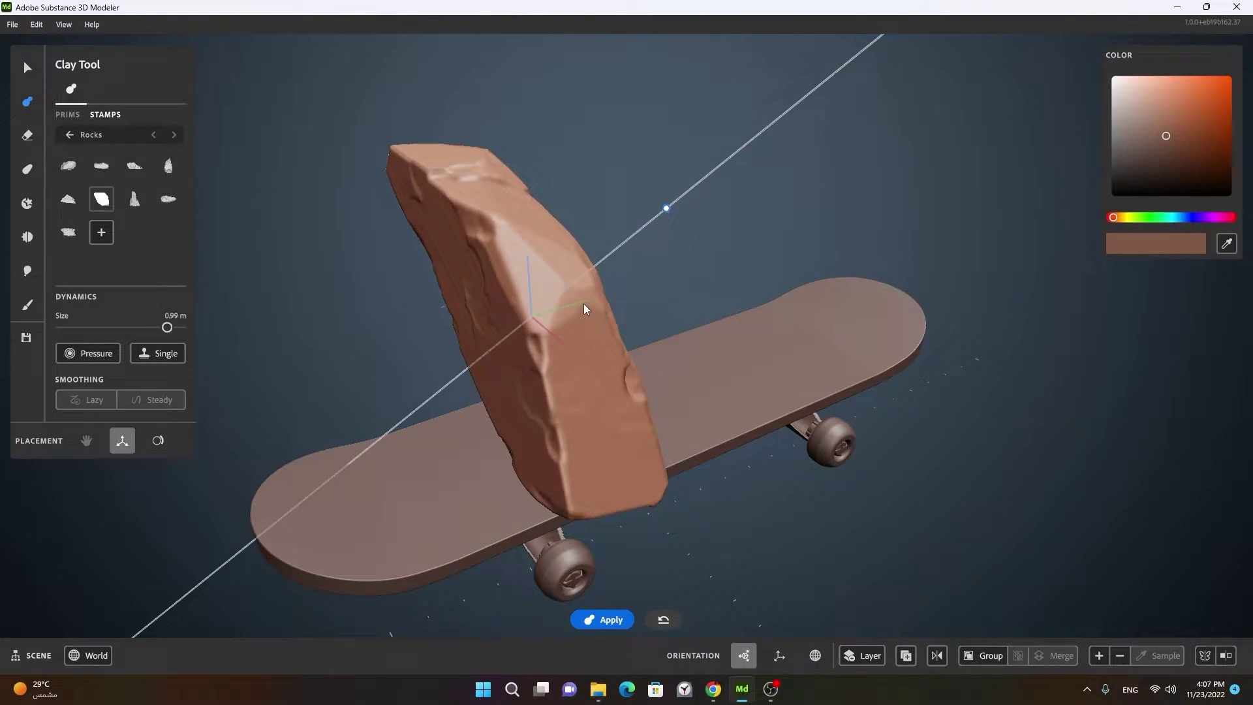
Step: Shrink the rock stamp to 0.67 m and position it upright through the deck
left_click(470, 348)
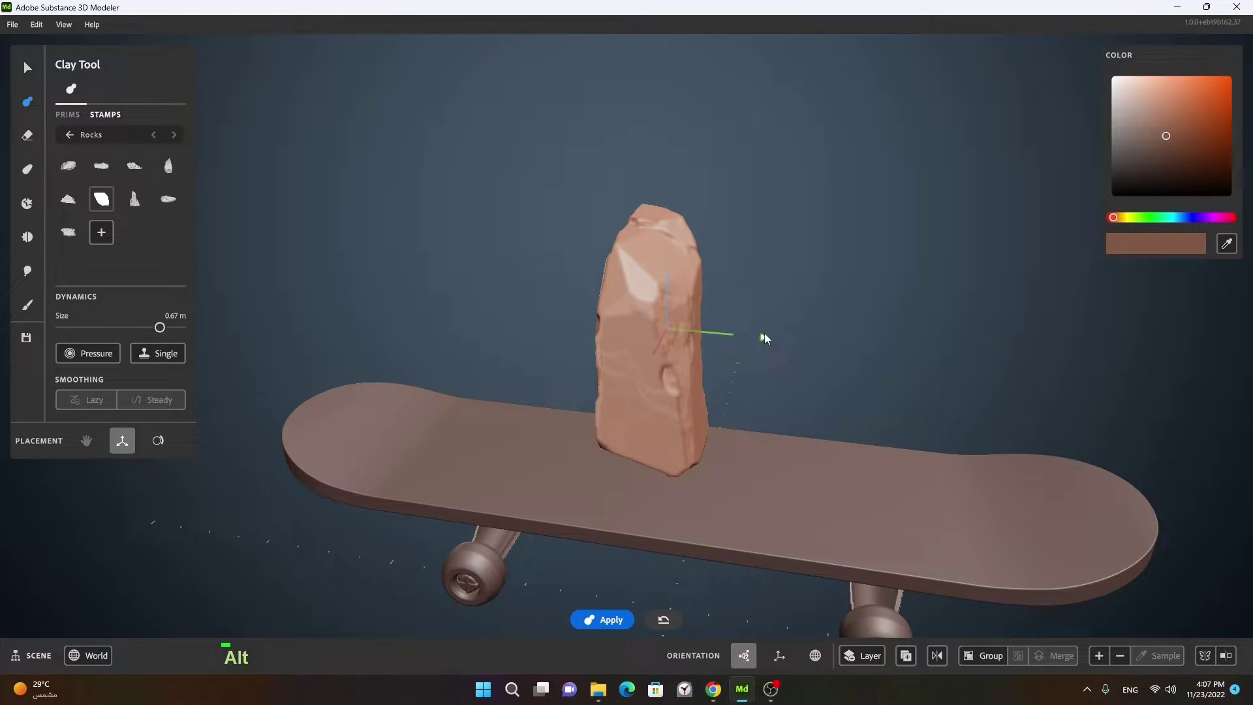
left_click(630, 370)
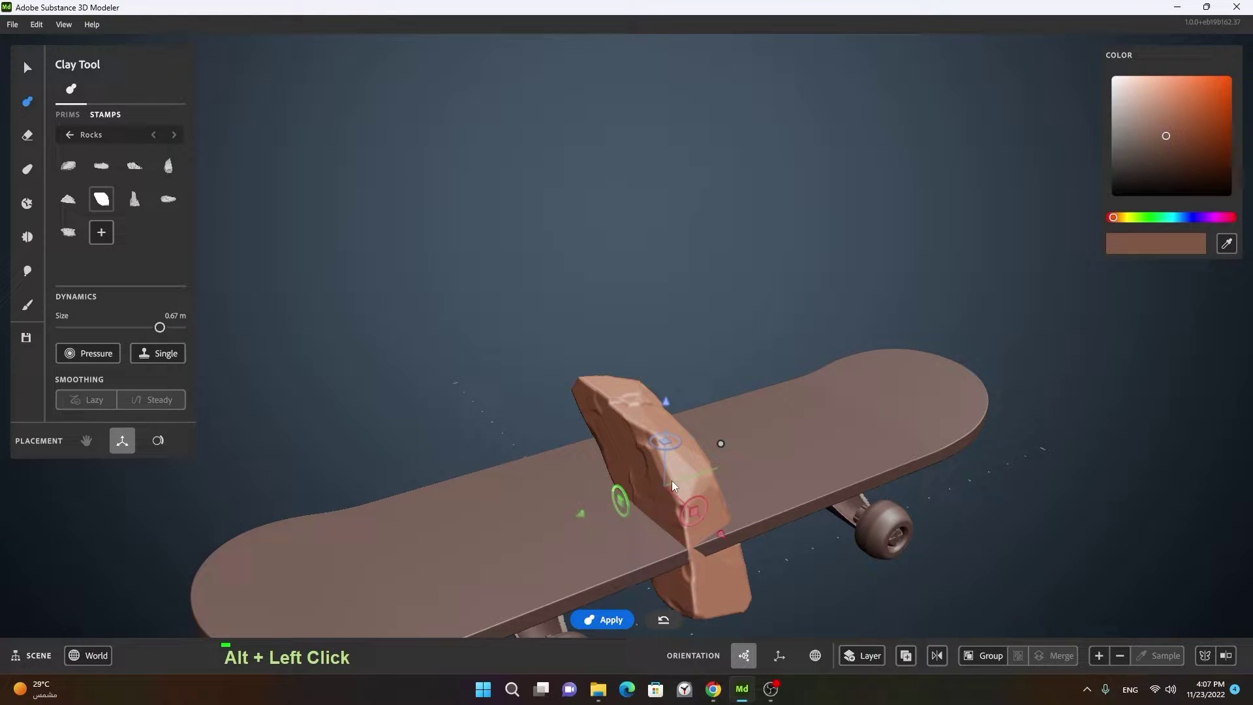
right_click(777, 394)
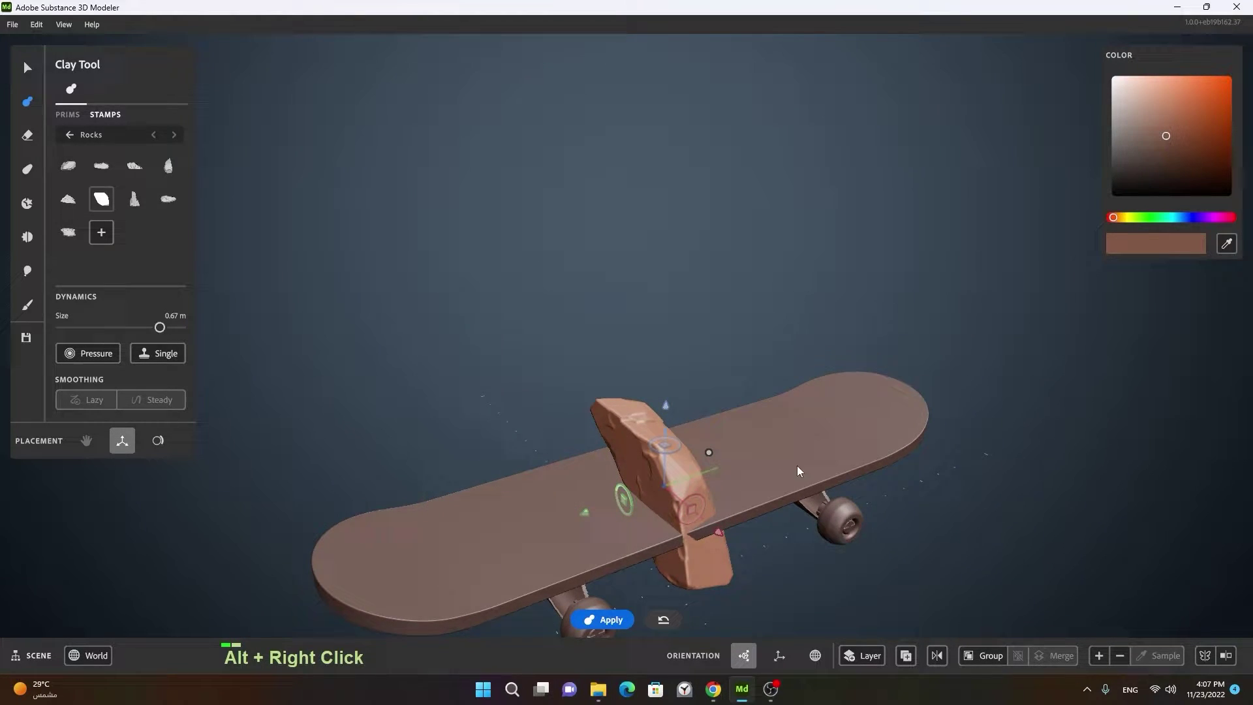
Step: Show the Home folder stamp collection and orbit to view the stamp on the deck
left_click(723, 503)
middle_click(710, 504)
right_click(621, 369)
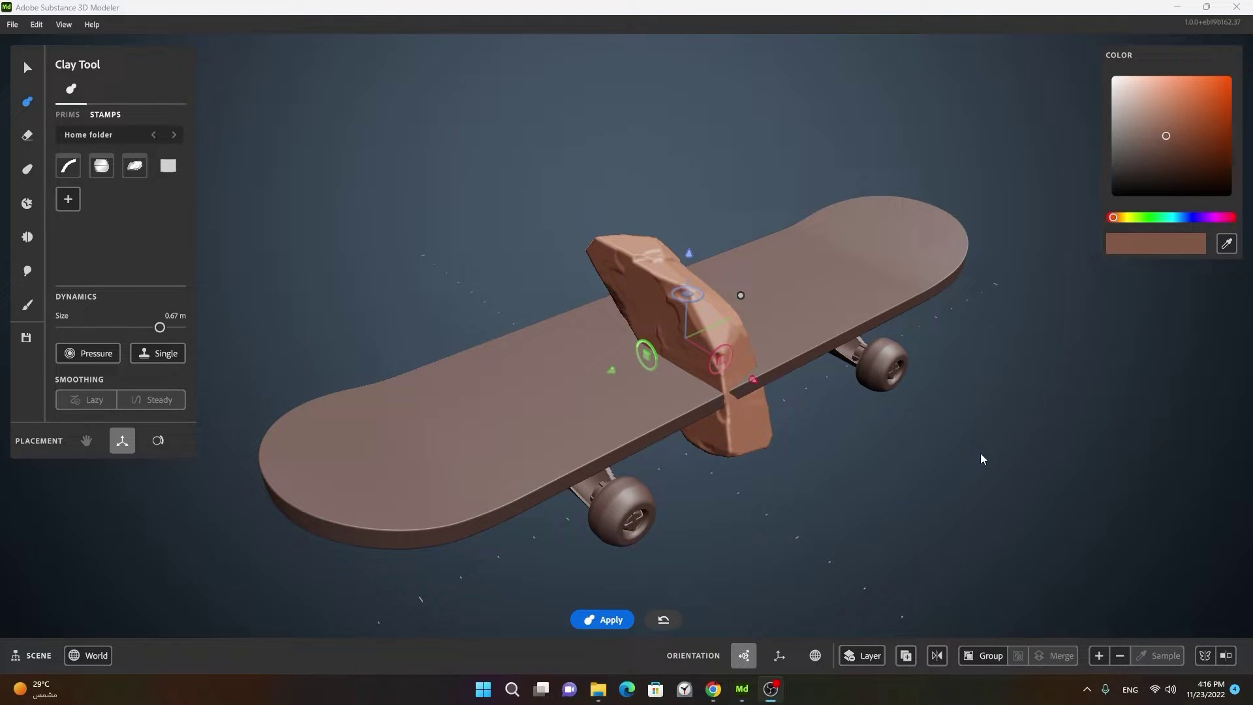
left_click(726, 301)
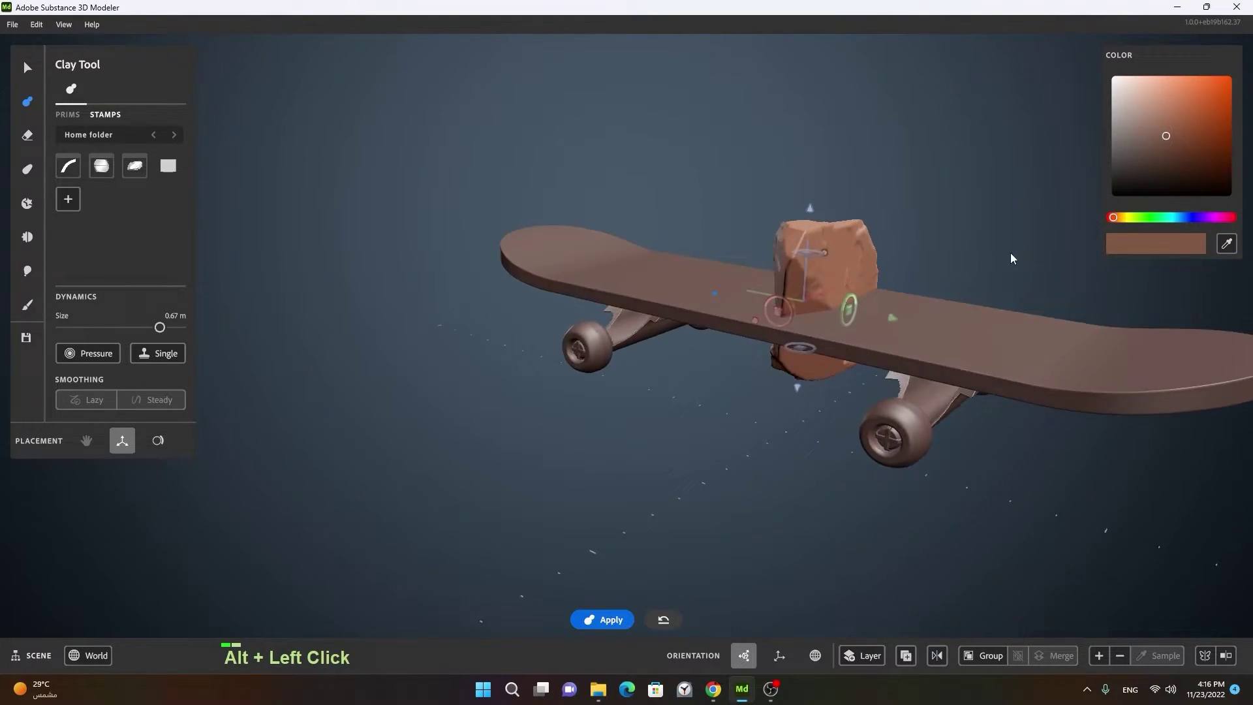
Step: Raise the rock stamp with the gizmo so it lies flat on top of the deck
middle_click(766, 280)
left_click(643, 368)
right_click(695, 373)
middle_click(840, 368)
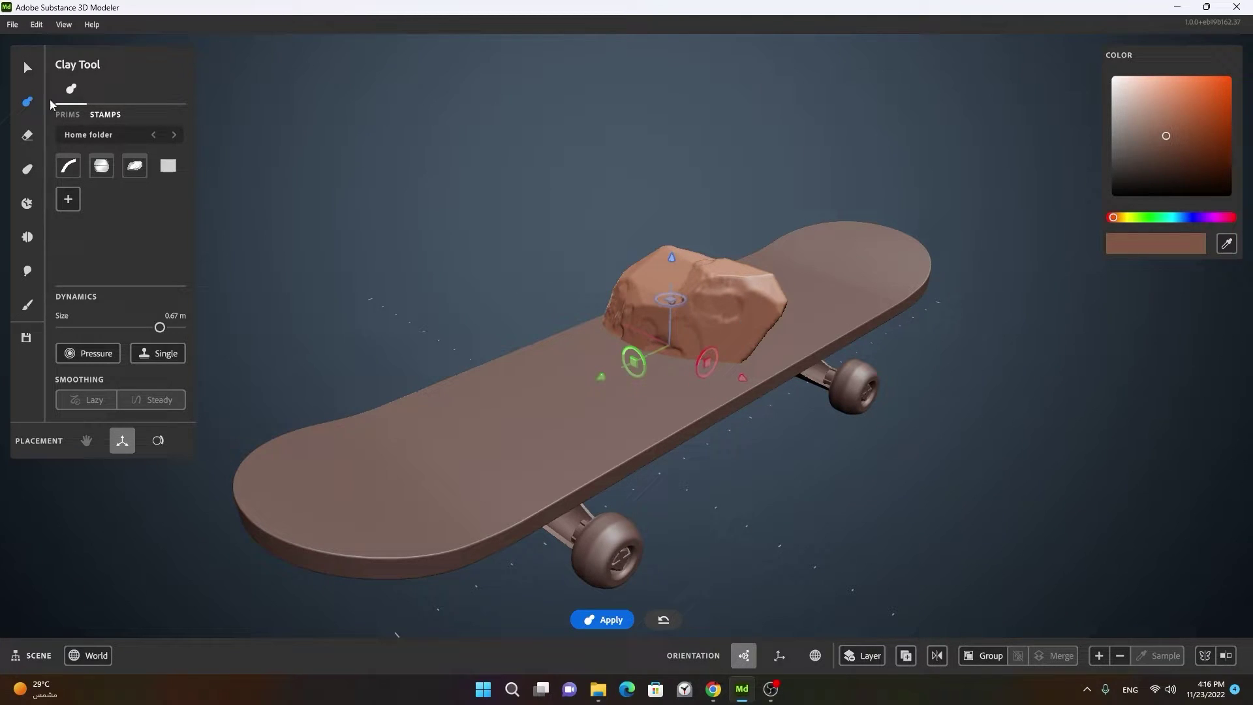
Step: Discard the rock stamp and import Logo.fbx from the Samples folder as a new stamp
key("Delete")
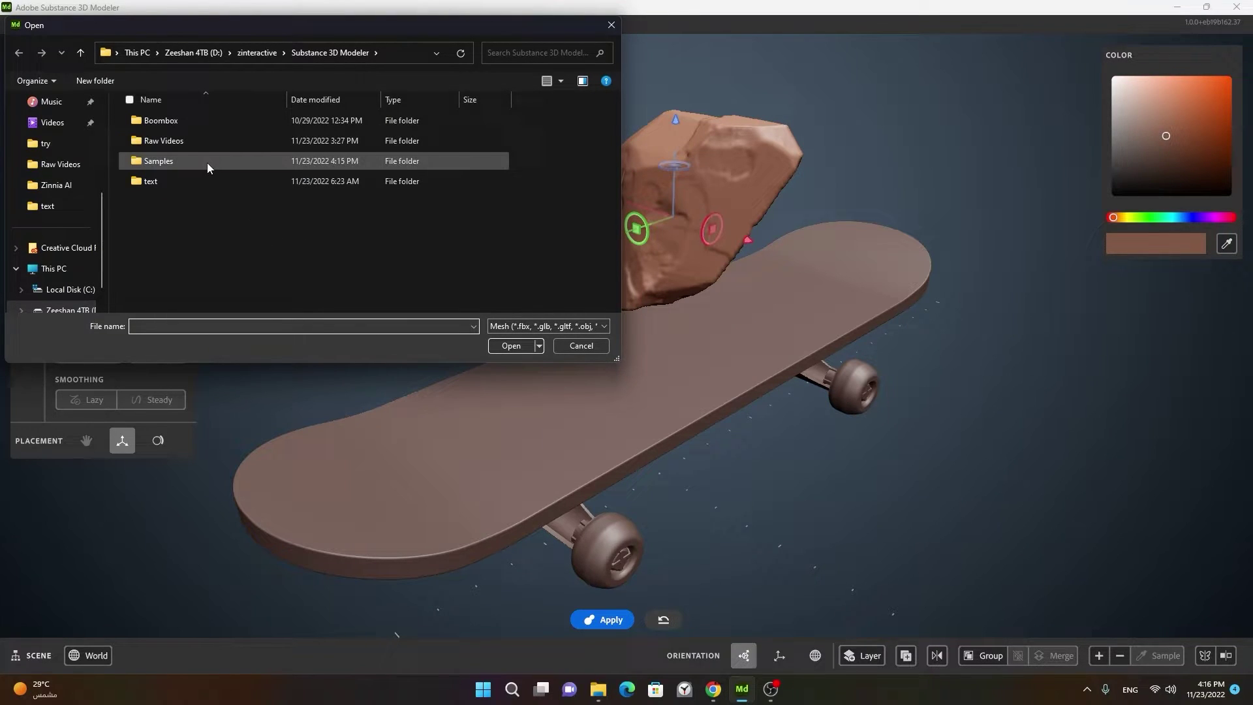
double_click(216, 164)
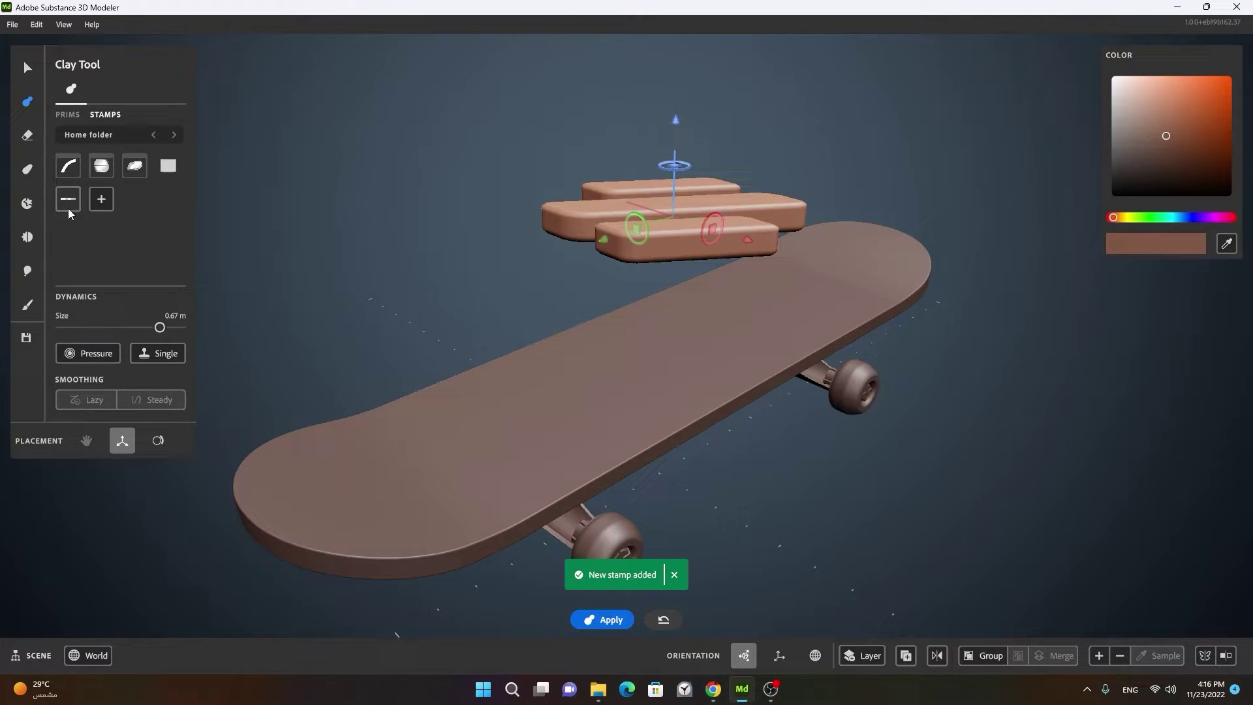
Step: Rotate the logo stamp with the gizmo rings so it lies flat, orbiting to check
left_click(674, 278)
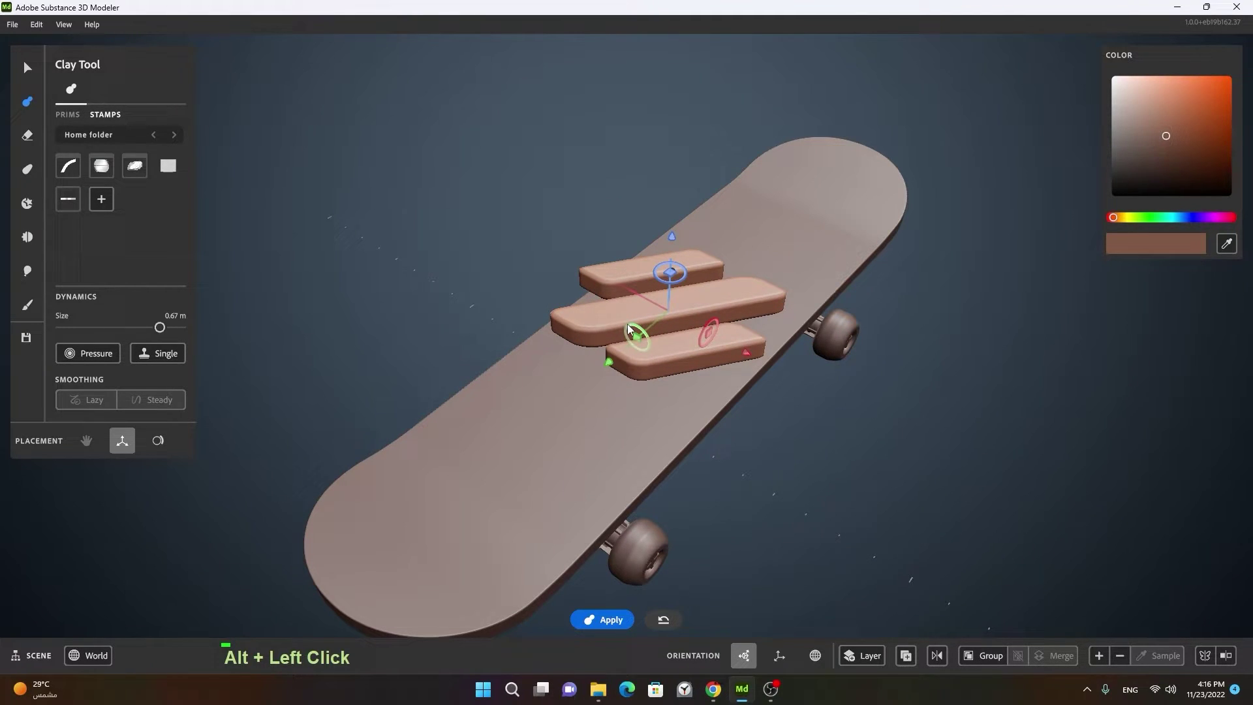
left_click(739, 387)
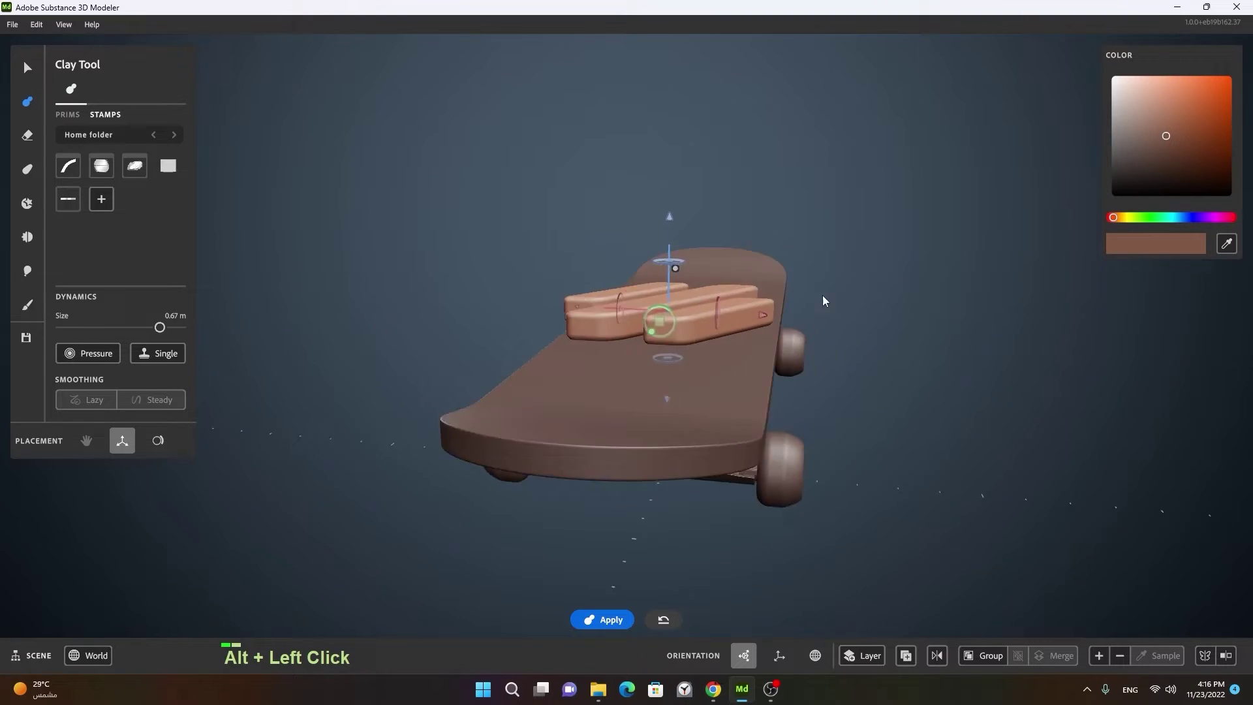
left_click(701, 303)
left_click(697, 305)
left_click(612, 330)
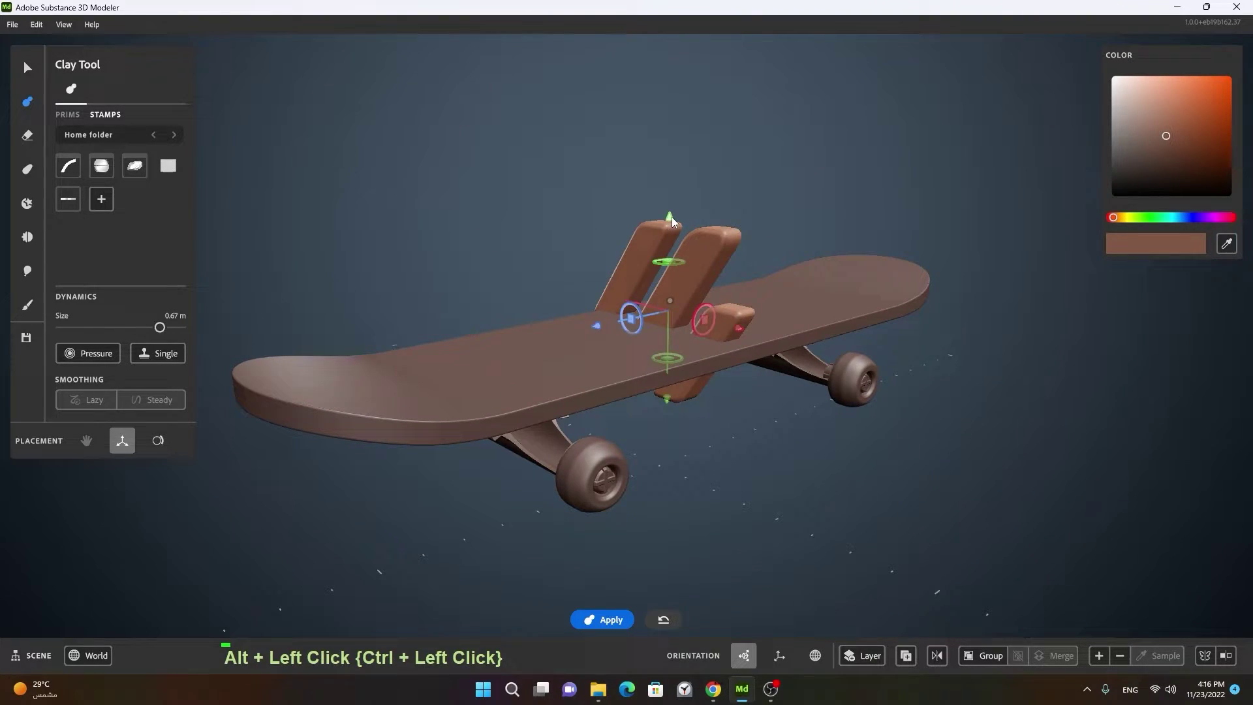
left_click(731, 170)
middle_click(760, 249)
left_click(673, 388)
middle_click(654, 360)
right_click(550, 382)
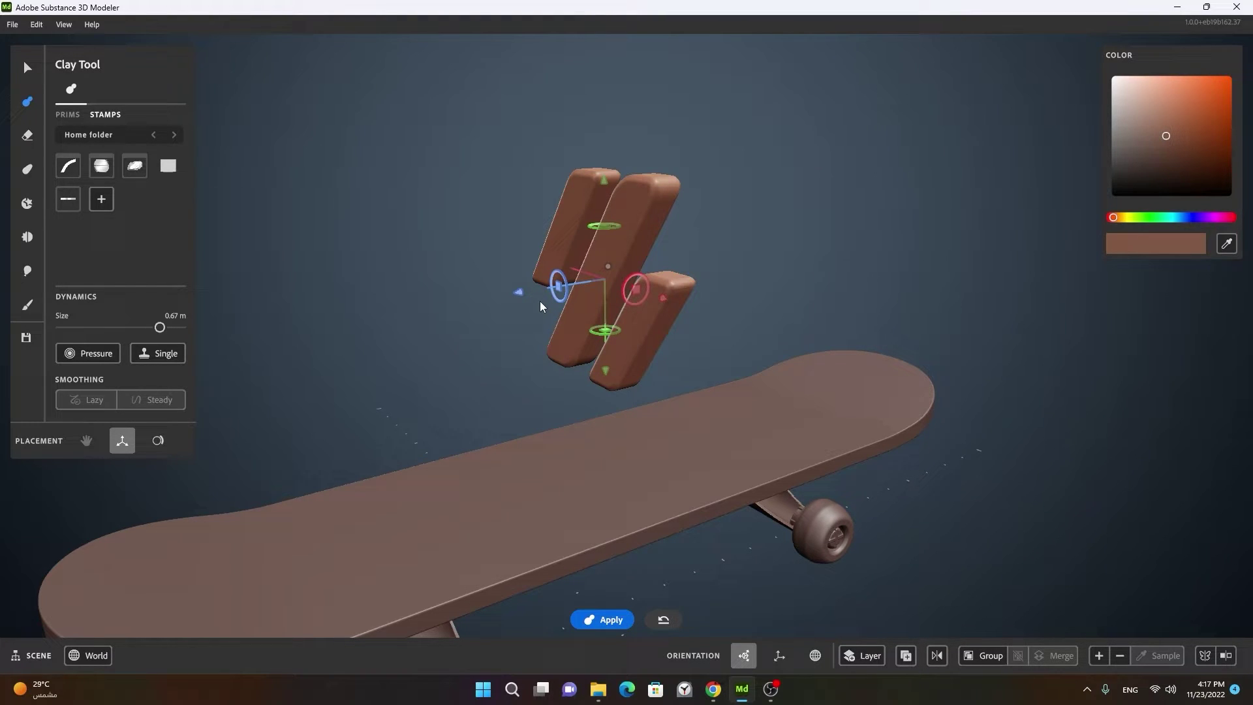
Step: Undo a misplaced move, lower the stamp onto the deck and reduce its size to 0.53 m
key("space")
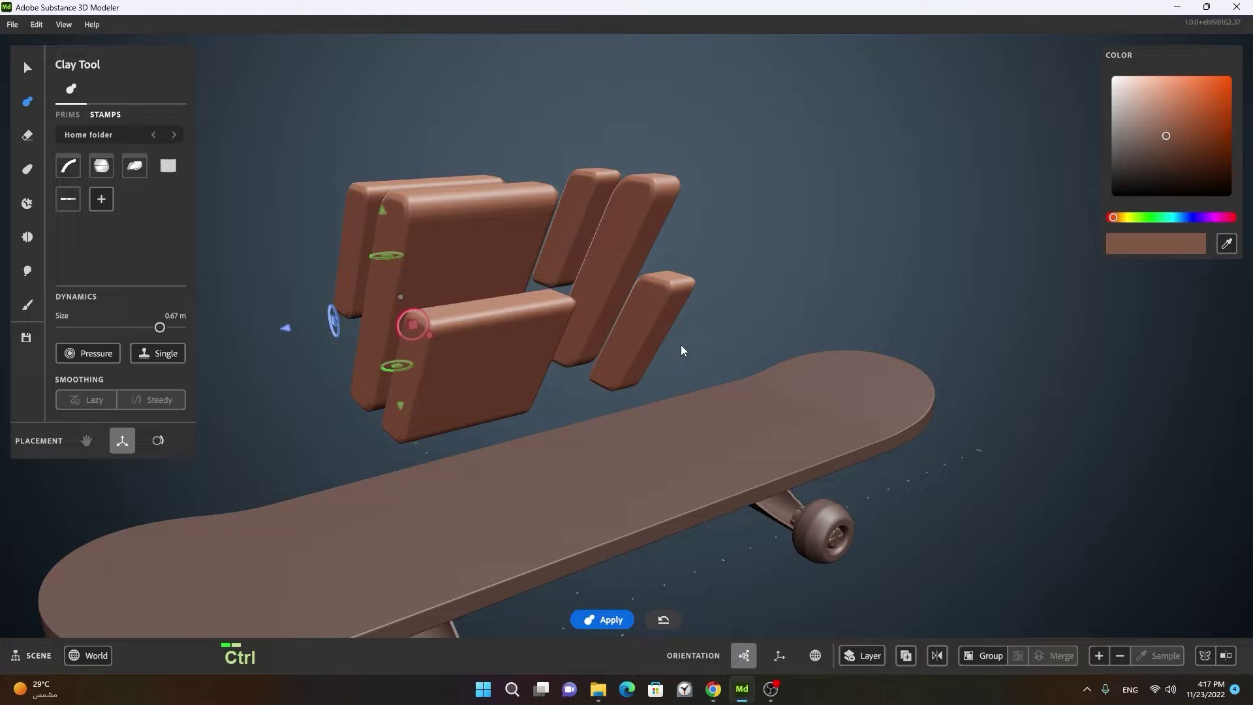
key("ctrl+z")
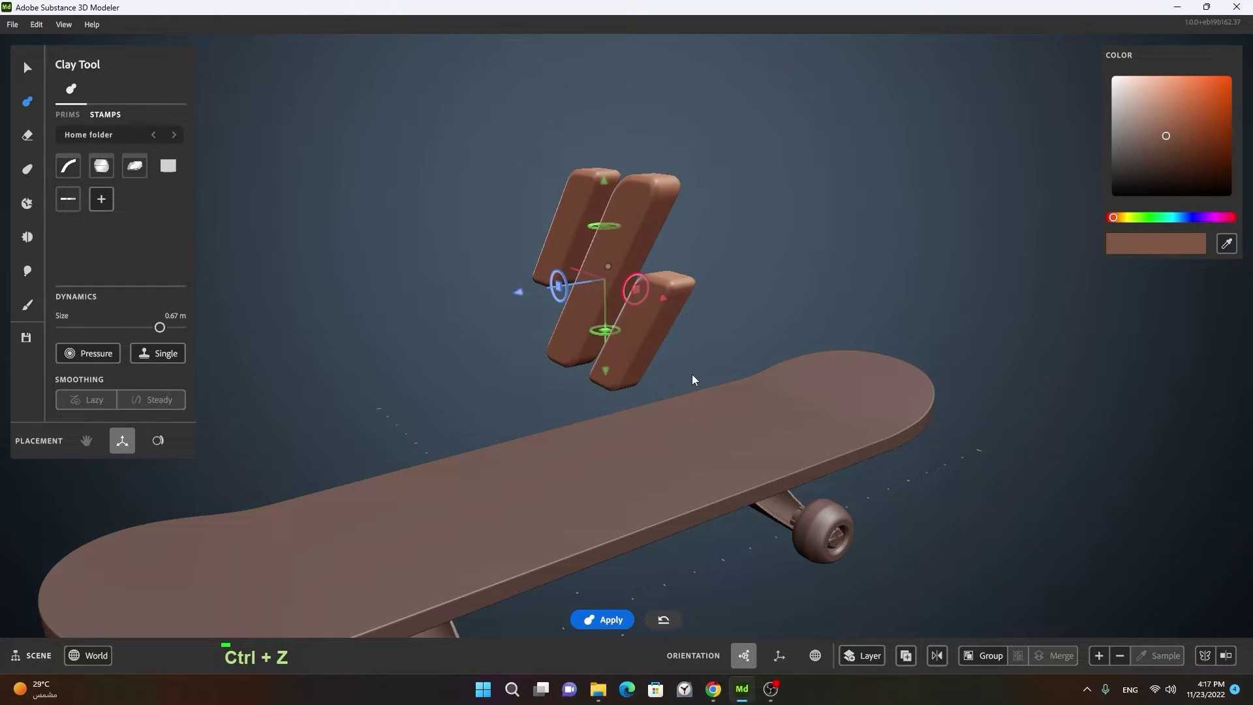
key("ctrl+z")
key("ctrl+z")
left_click(741, 454)
right_click(691, 478)
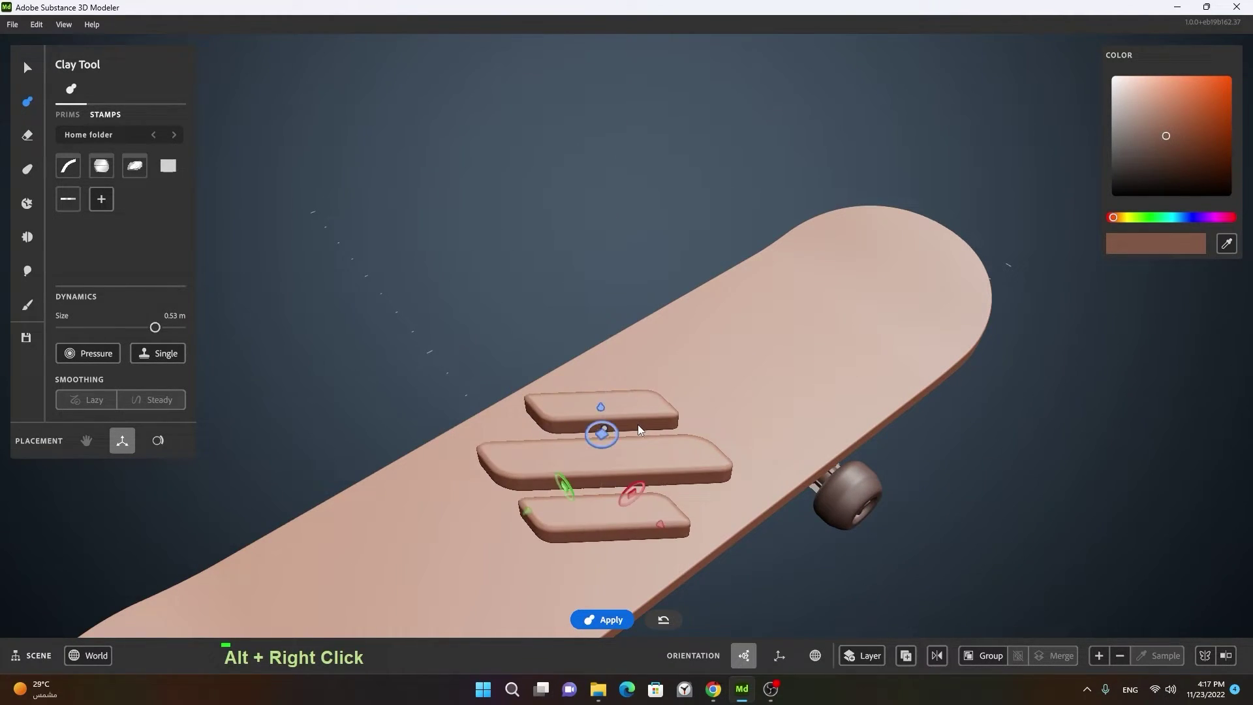
Step: Apply the three-stripe logo stamp with the Erase tool, carving it into the deck
key("alt+i")
key("Tab")
left_click(713, 531)
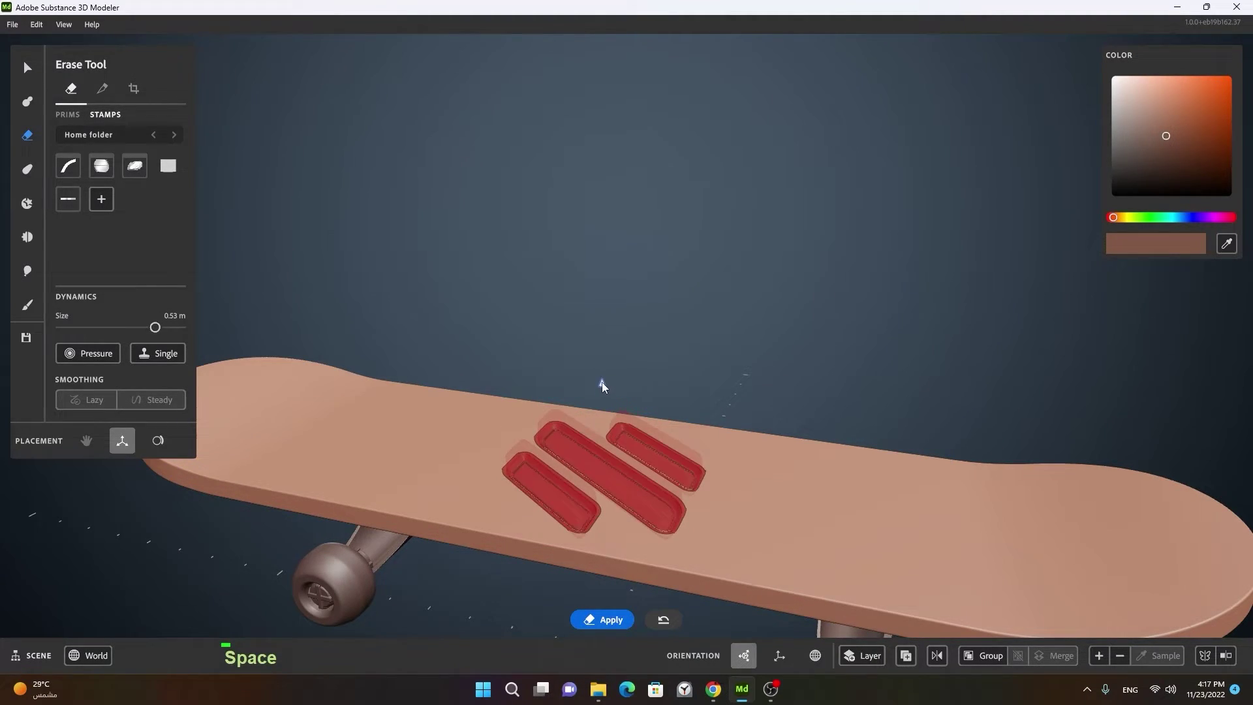
key("space")
Step: Inspect the recessed logo grooves from several angles, then deselect with the Select tool
left_click(828, 409)
right_click(621, 435)
left_click(722, 440)
middle_click(730, 483)
left_click(685, 431)
right_click(724, 394)
left_click(656, 415)
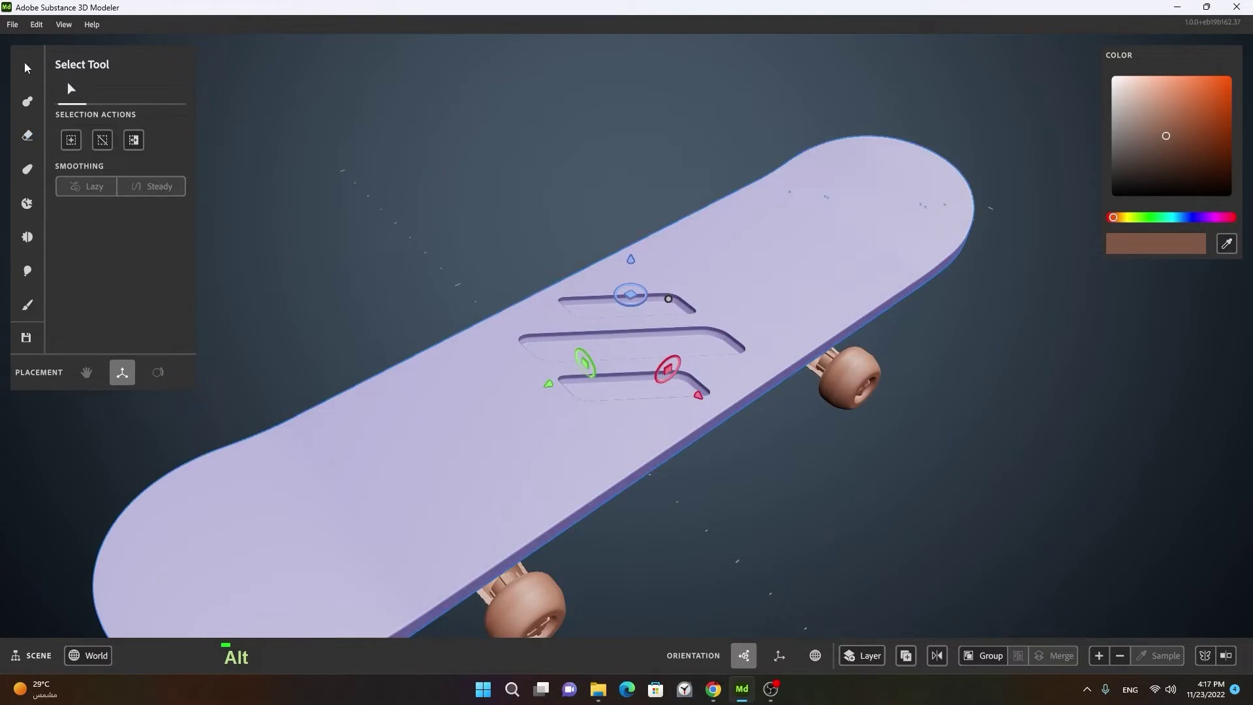
left_click(844, 475)
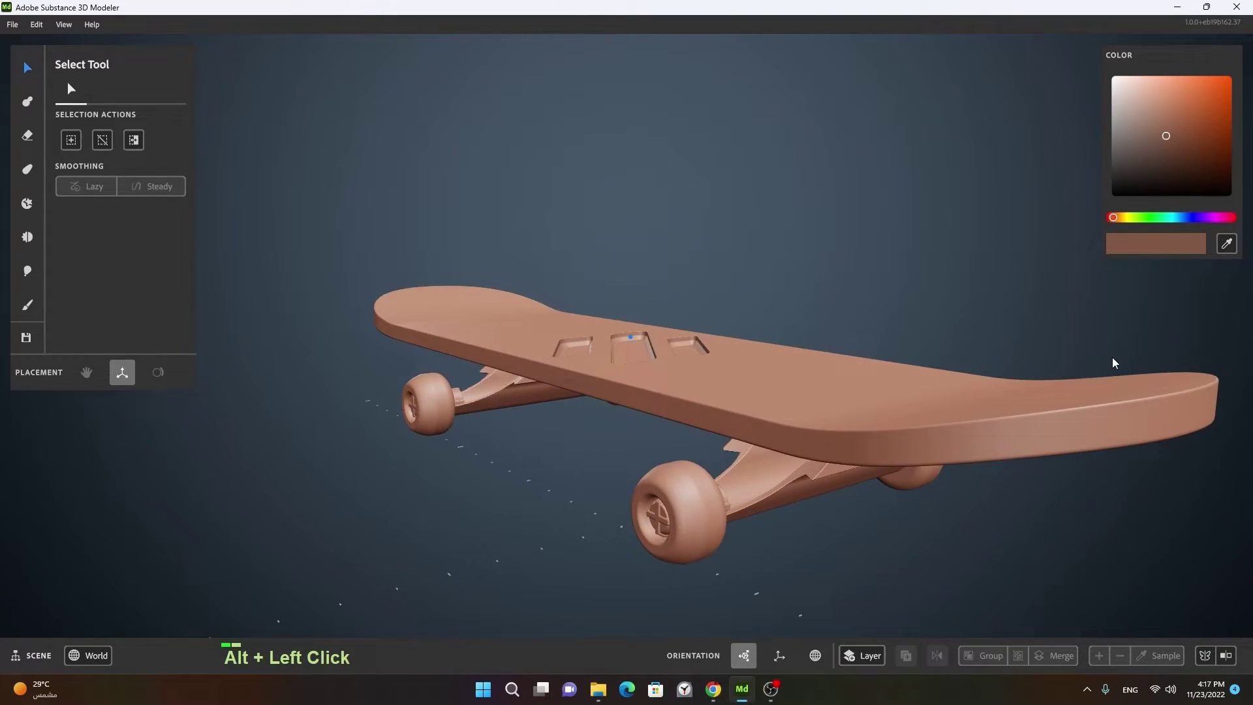
right_click(670, 380)
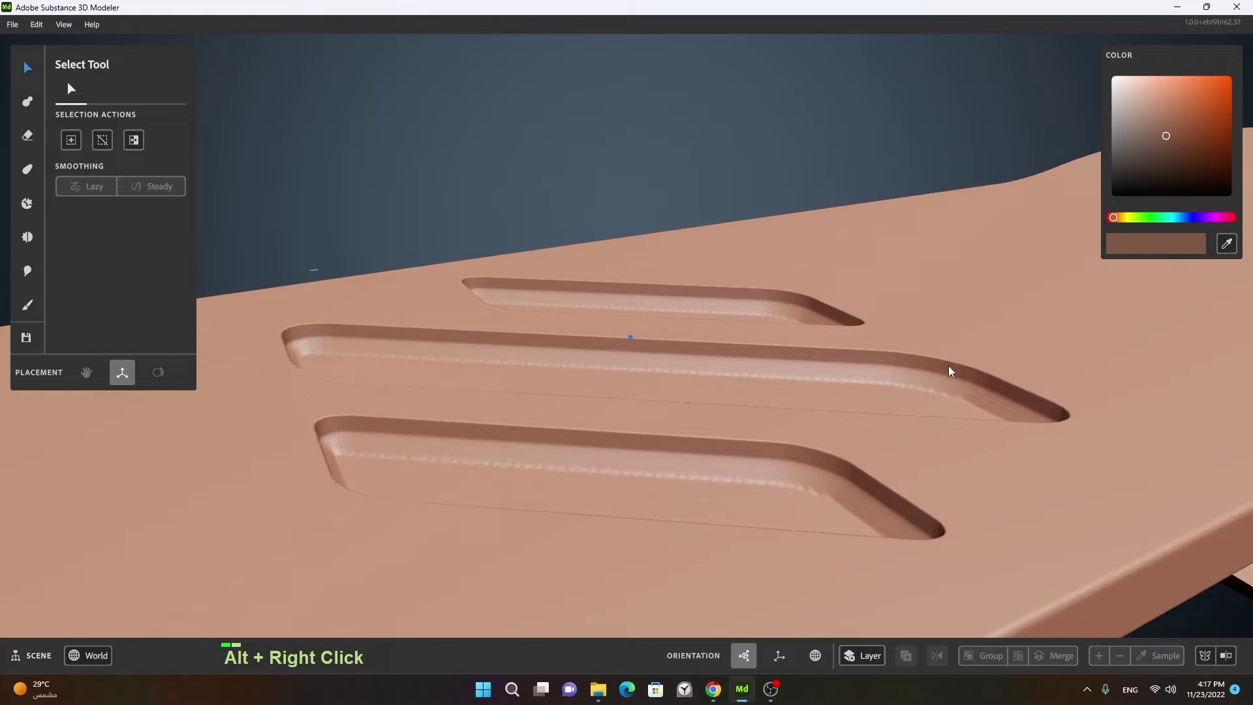
left_click(759, 454)
right_click(776, 492)
left_click(740, 502)
middle_click(753, 472)
left_click(786, 482)
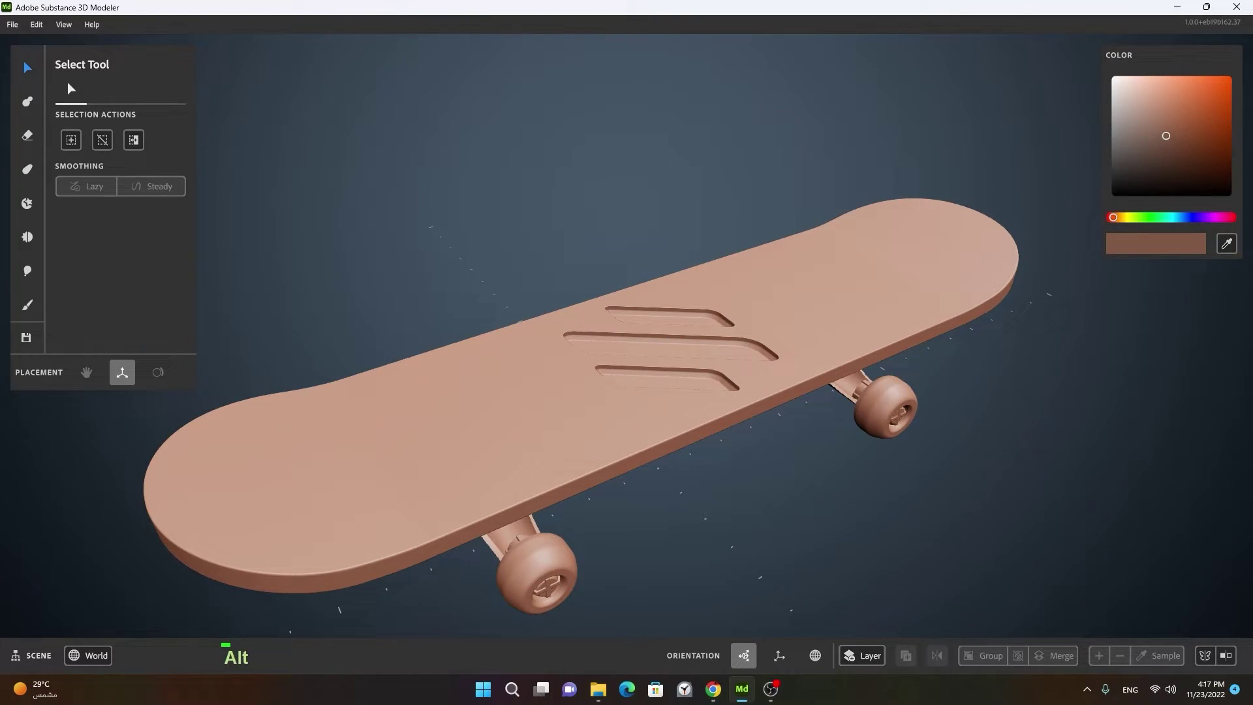
left_click(809, 435)
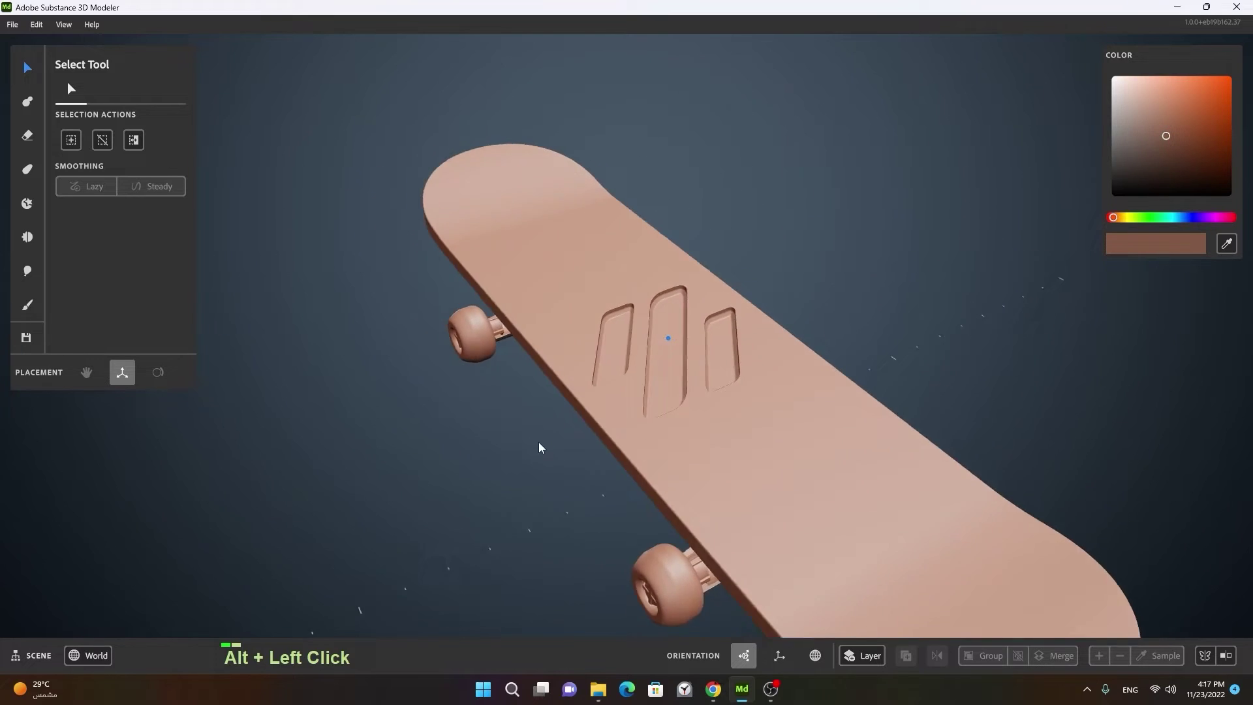
middle_click(789, 479)
left_click(754, 470)
right_click(744, 498)
left_click(782, 490)
right_click(763, 448)
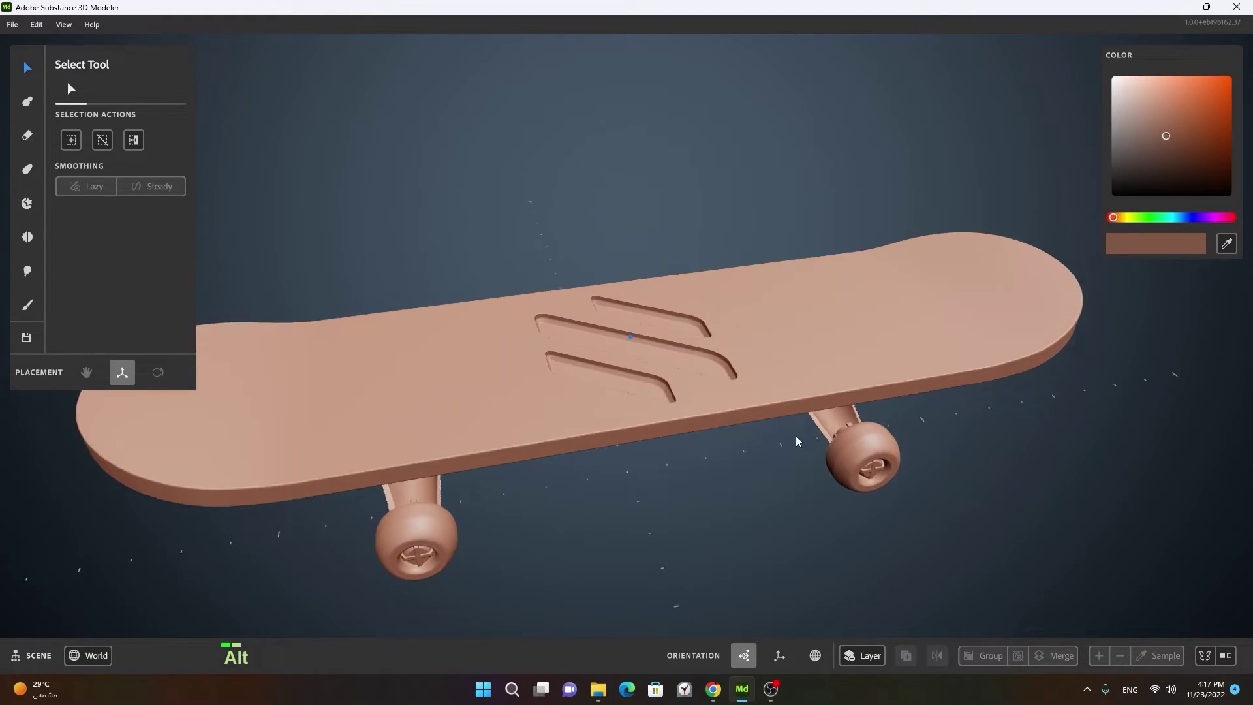
Step: Choose the Erase tool and pick the custom three-stripe stamp from the Stamps list
left_click(1113, 363)
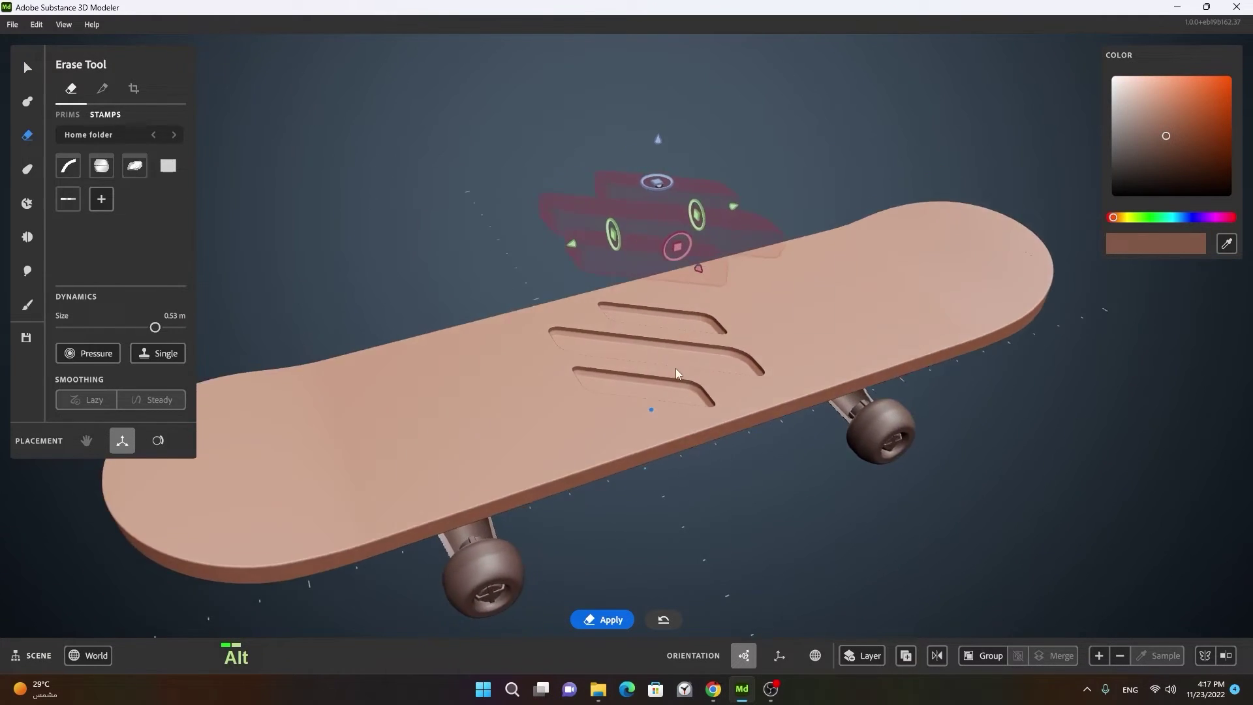
left_click(878, 320)
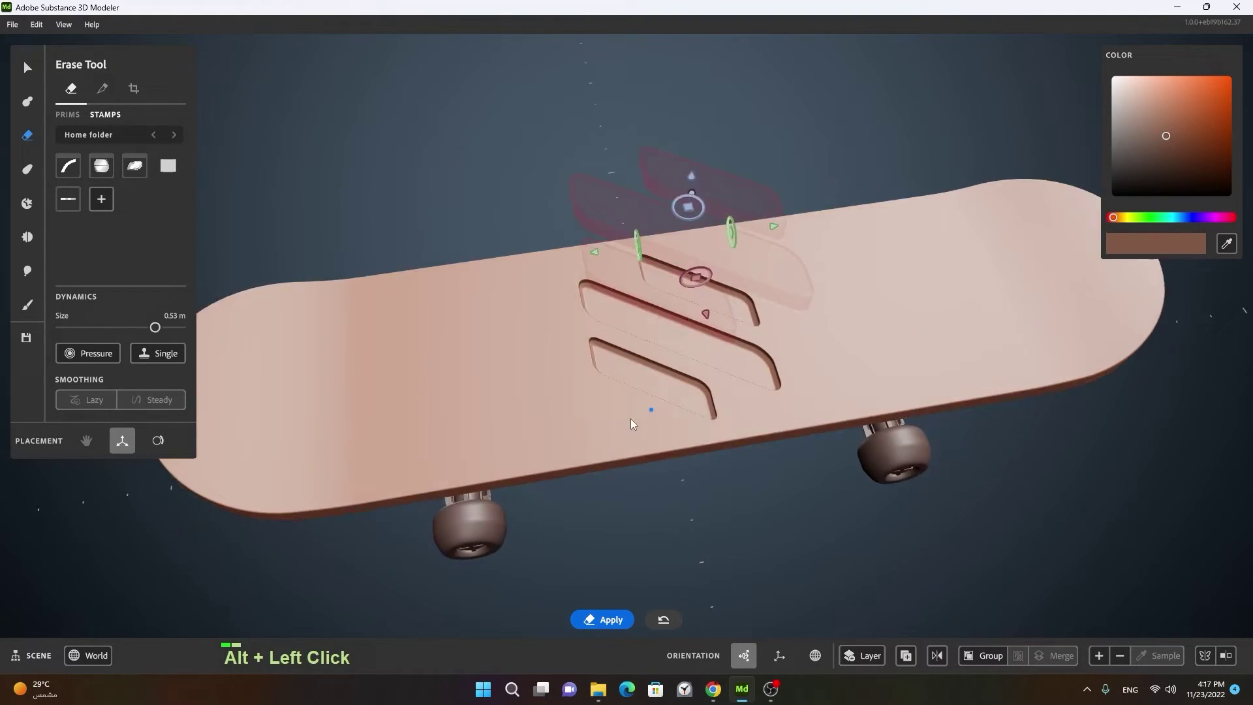
right_click(656, 415)
left_click(726, 397)
middle_click(690, 430)
Step: Position the three-stripe stamp over the middle of the deck with the gizmo
left_click(733, 498)
right_click(724, 436)
left_click(607, 436)
key("space")
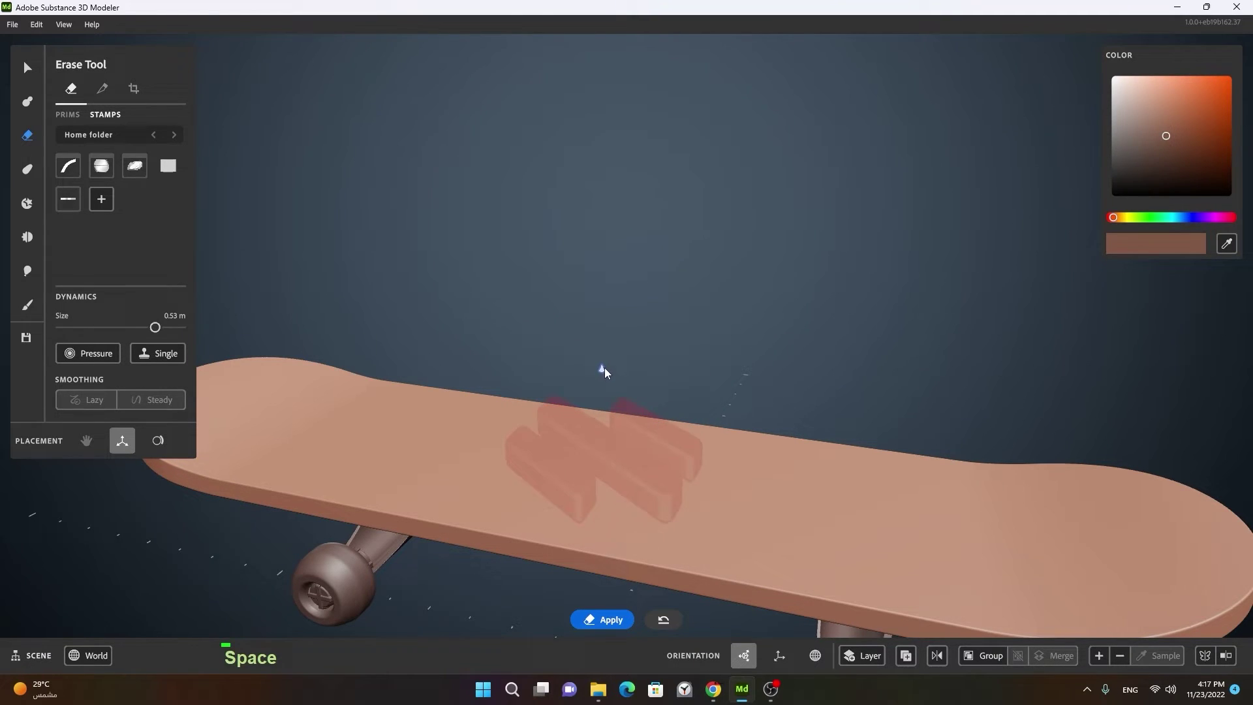
left_click(610, 358)
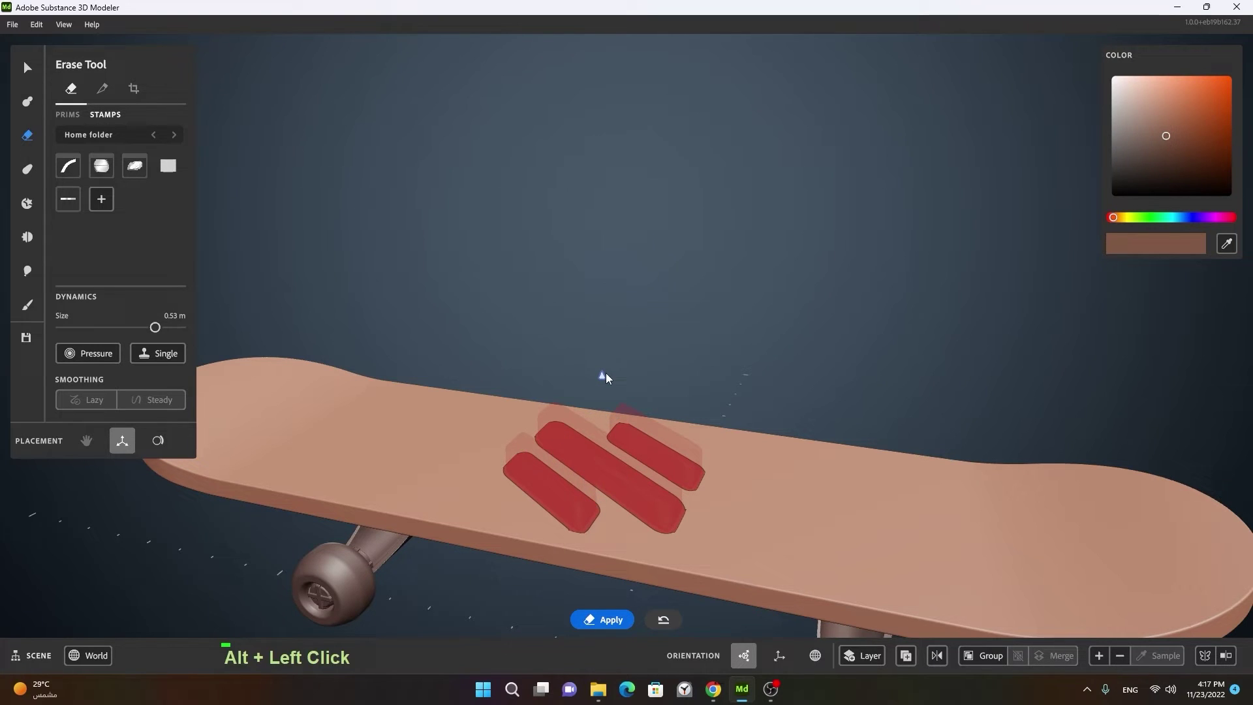
left_click(685, 439)
Step: Undo the last placements and lay the three stripe pieces flat on the deck with the Clay tool
key("Tab")
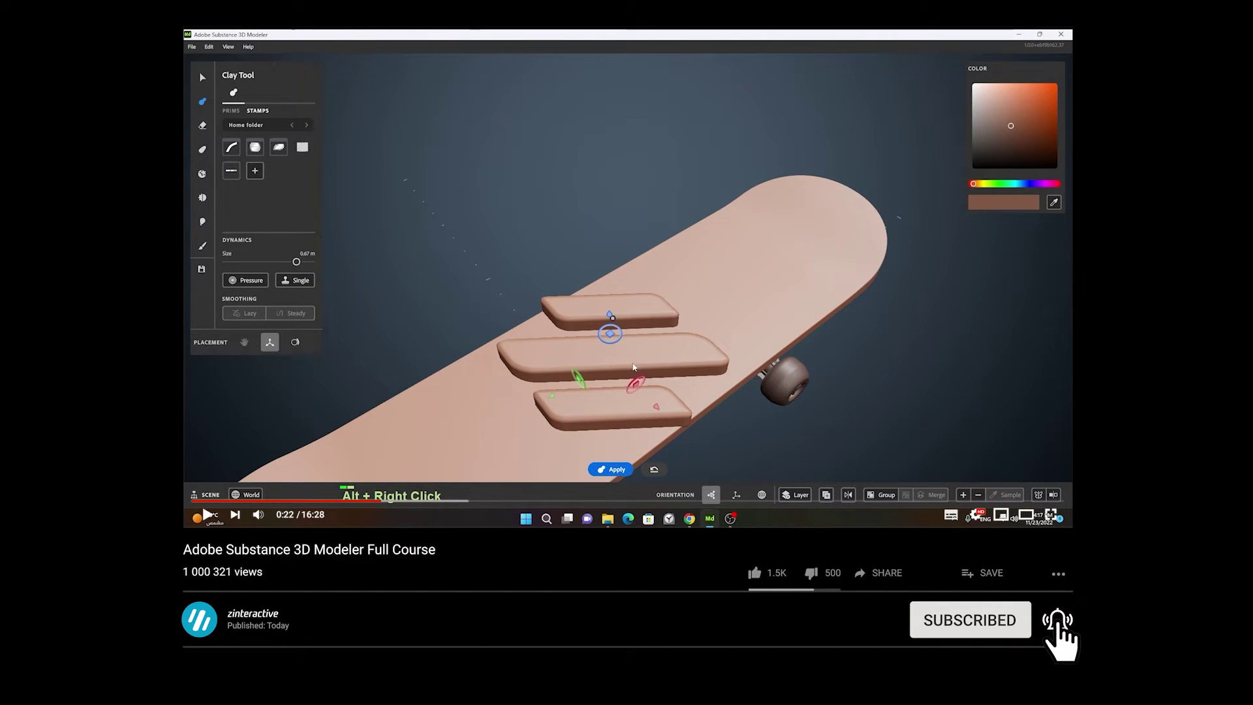
key("ctrl+z")
key("ctrl+z")
key("ctrl+z")
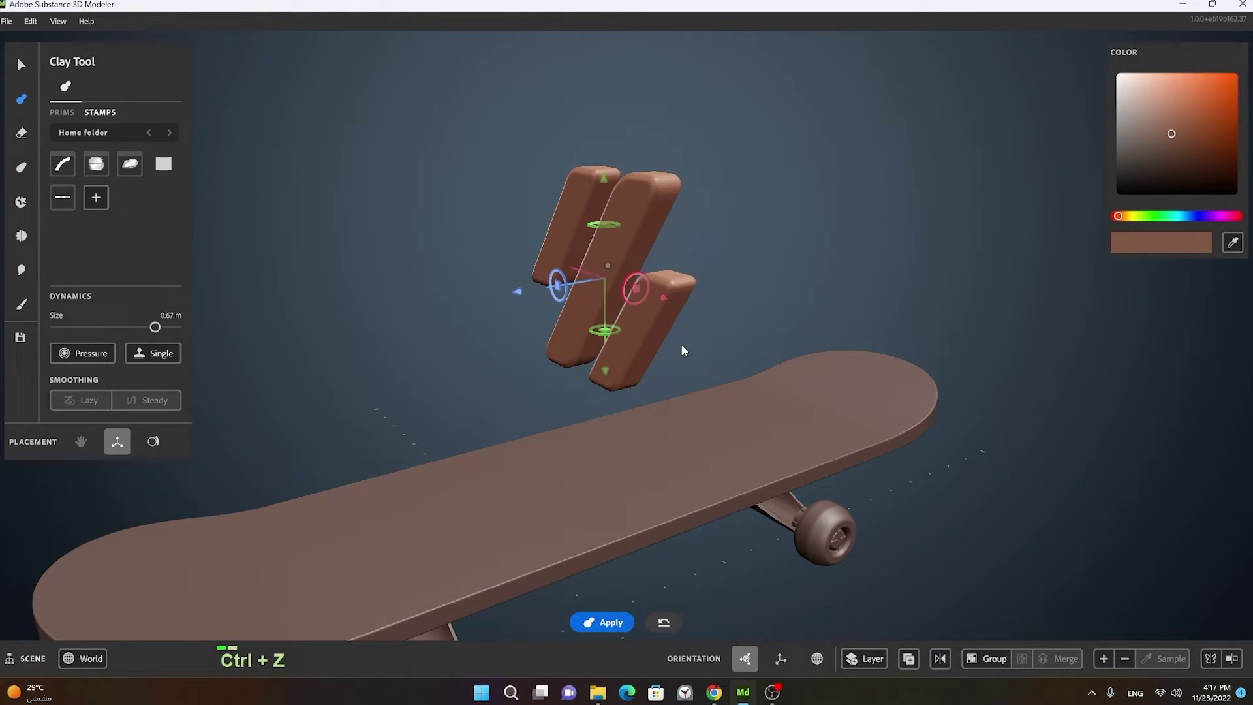
key("space")
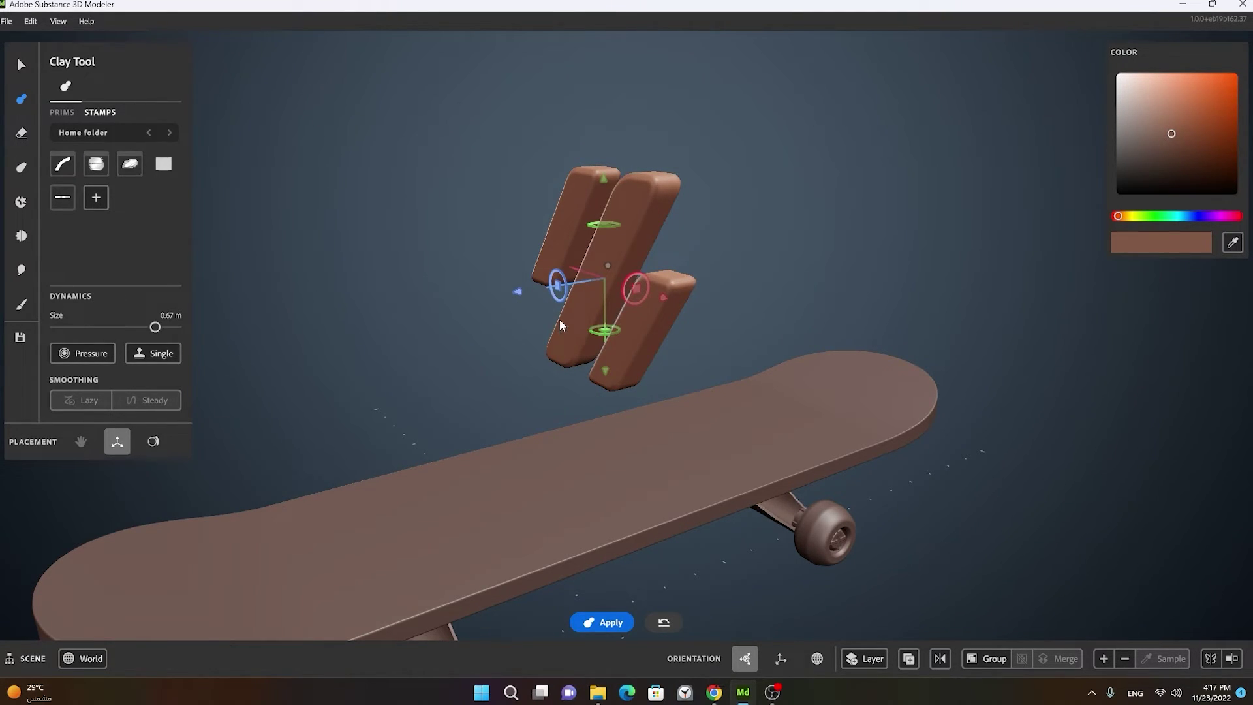
right_click(608, 308)
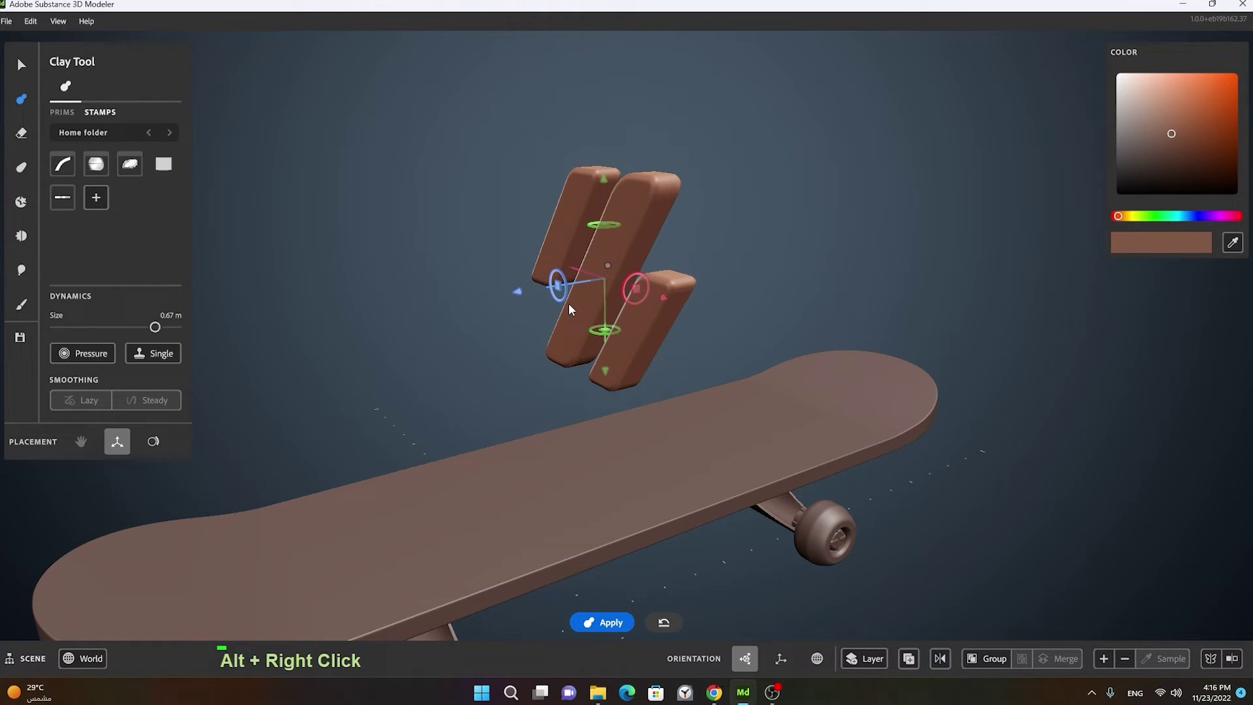
right_click(600, 355)
middle_click(548, 379)
left_click(638, 355)
middle_click(683, 386)
Step: Add the three-stripe shape to the stamp library as a new stamp with the + button
left_click(763, 236)
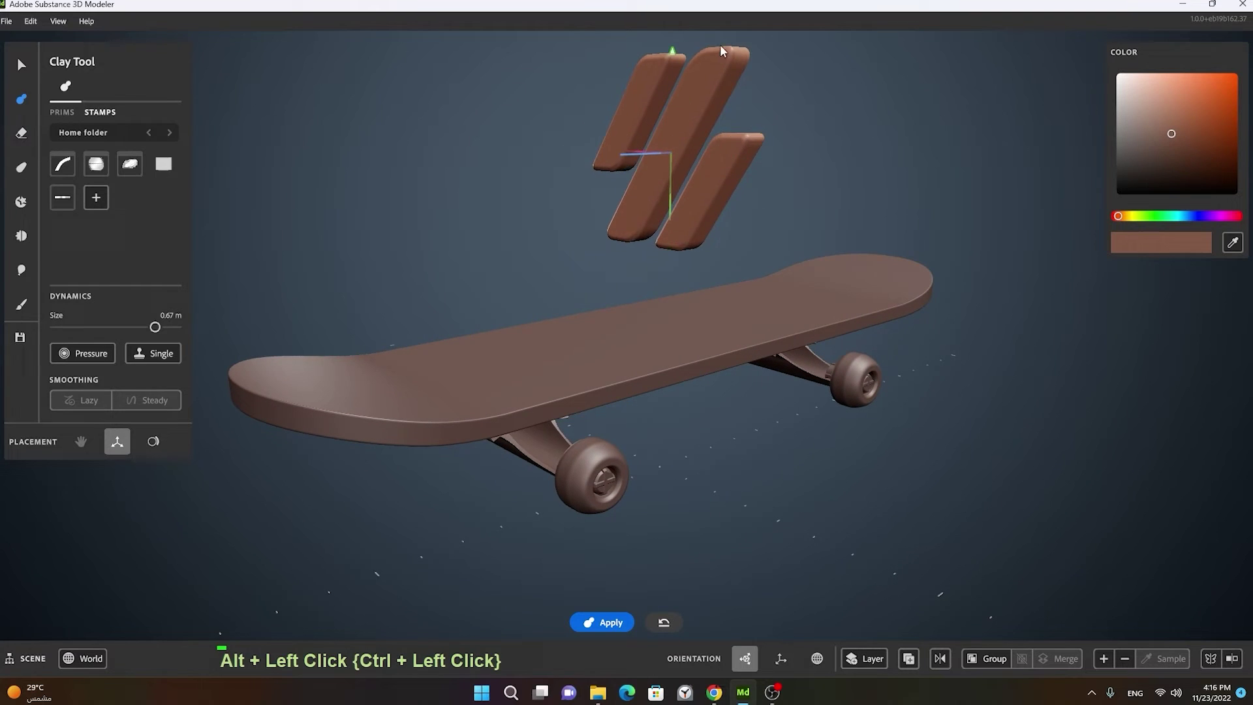
left_click(605, 326)
left_click(698, 305)
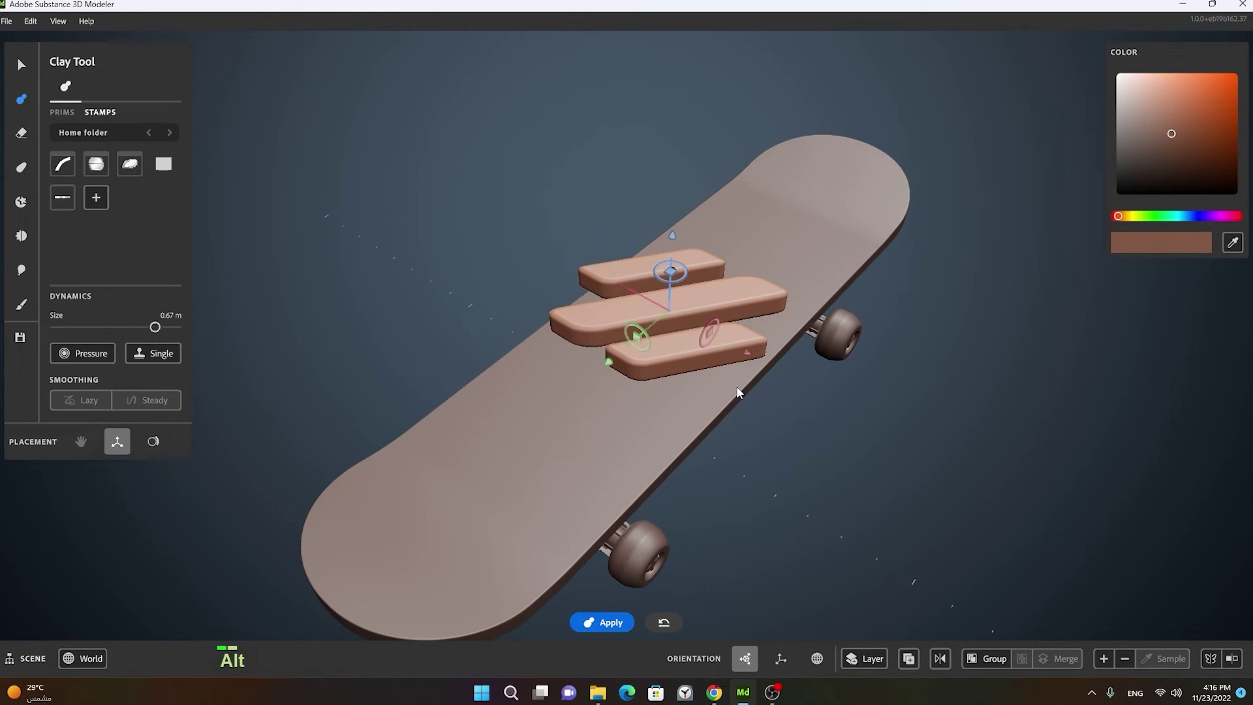
left_click(633, 327)
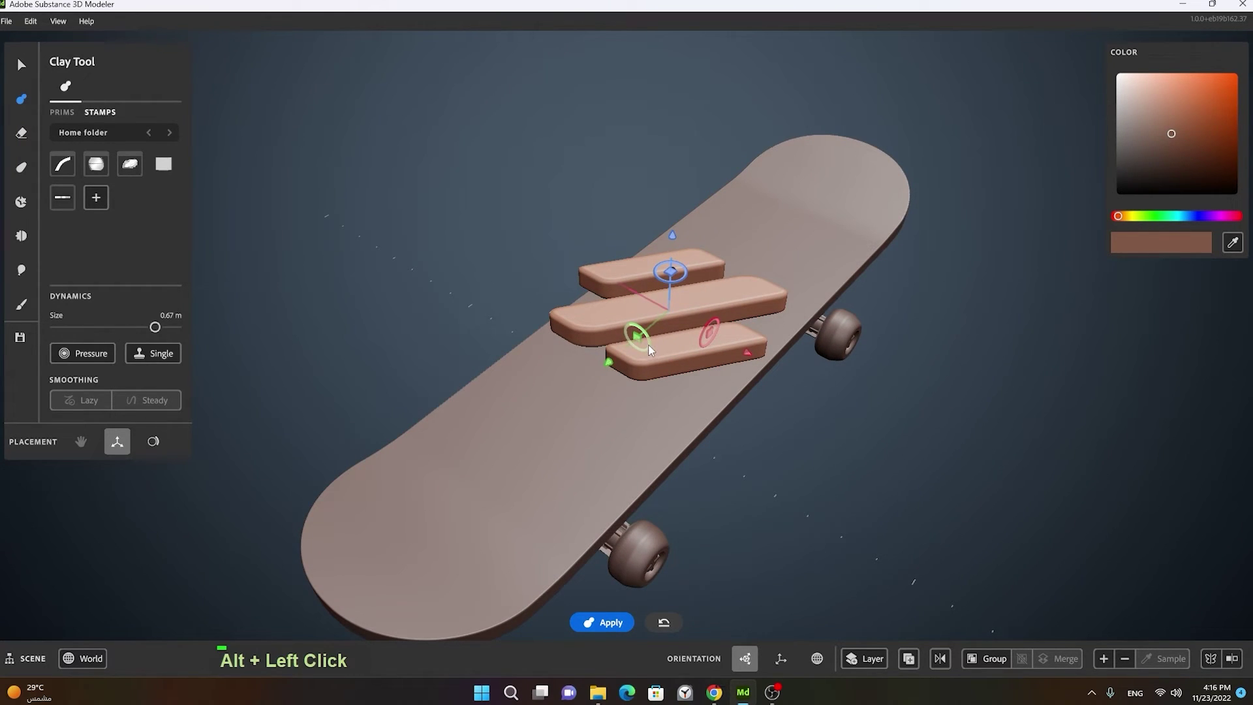